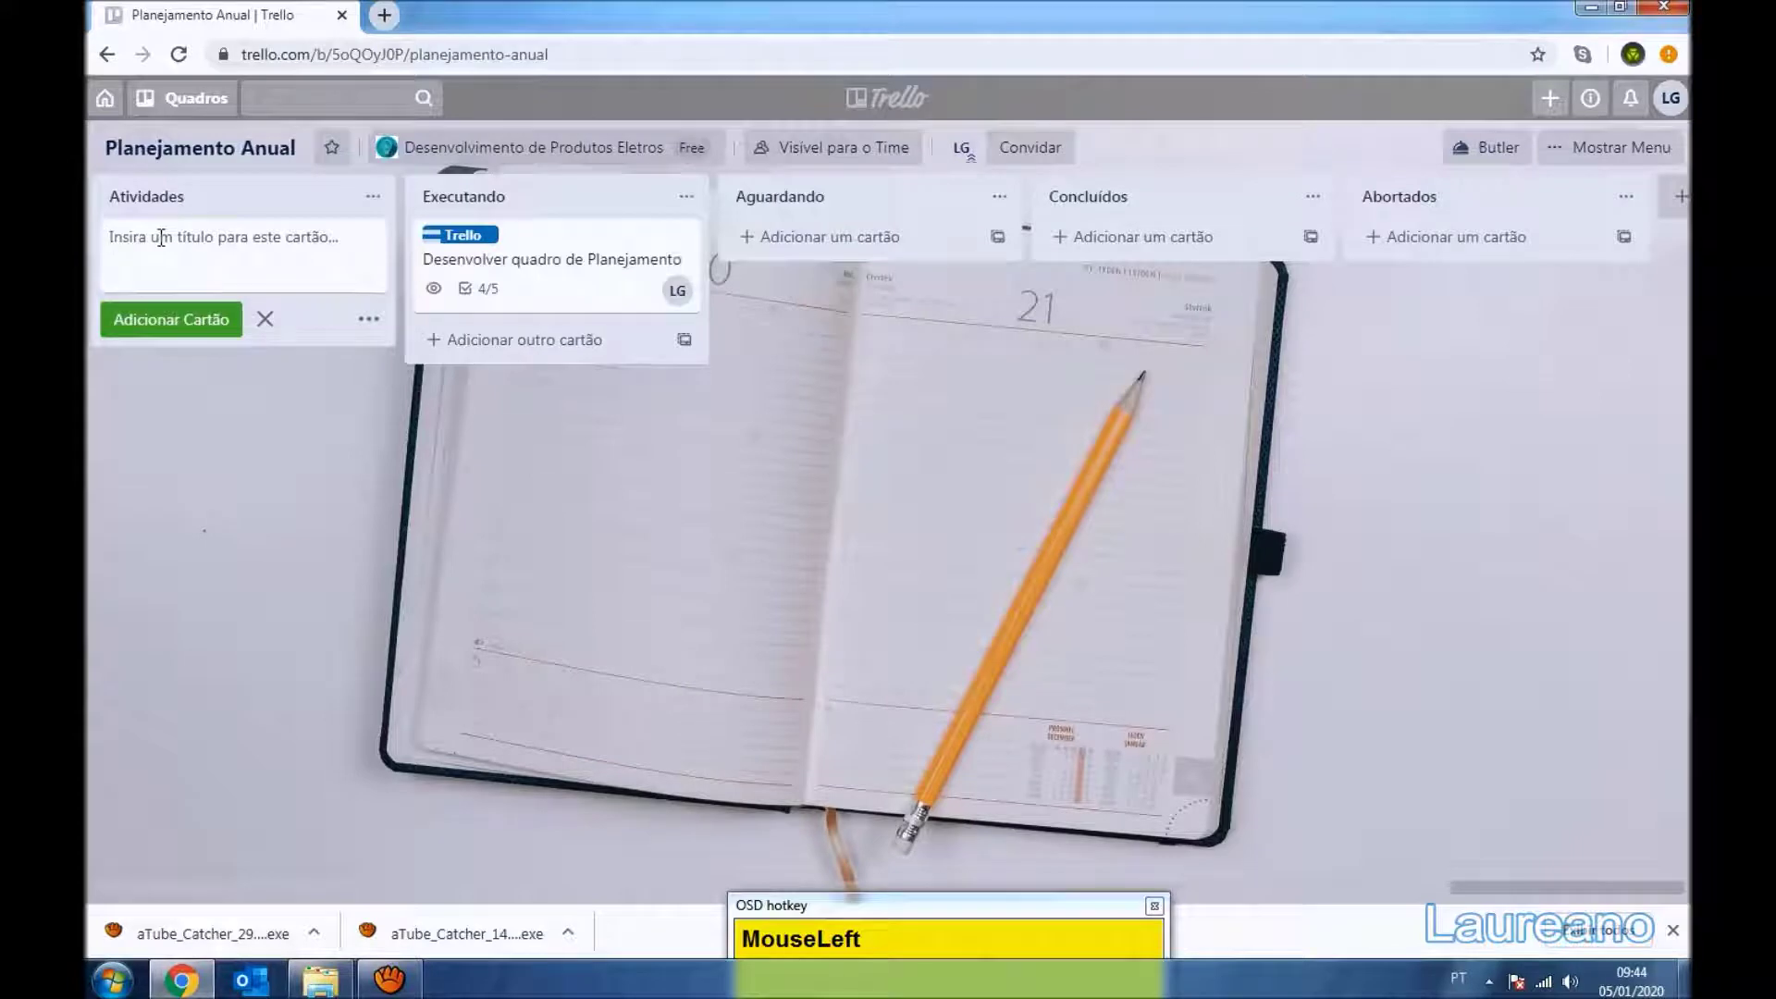
Create the card 'Pesquisar uma planilha para o plano de leitura bíblica' in Atividades, fixing typos along the way
key(shift+p)
key(BackSpace)
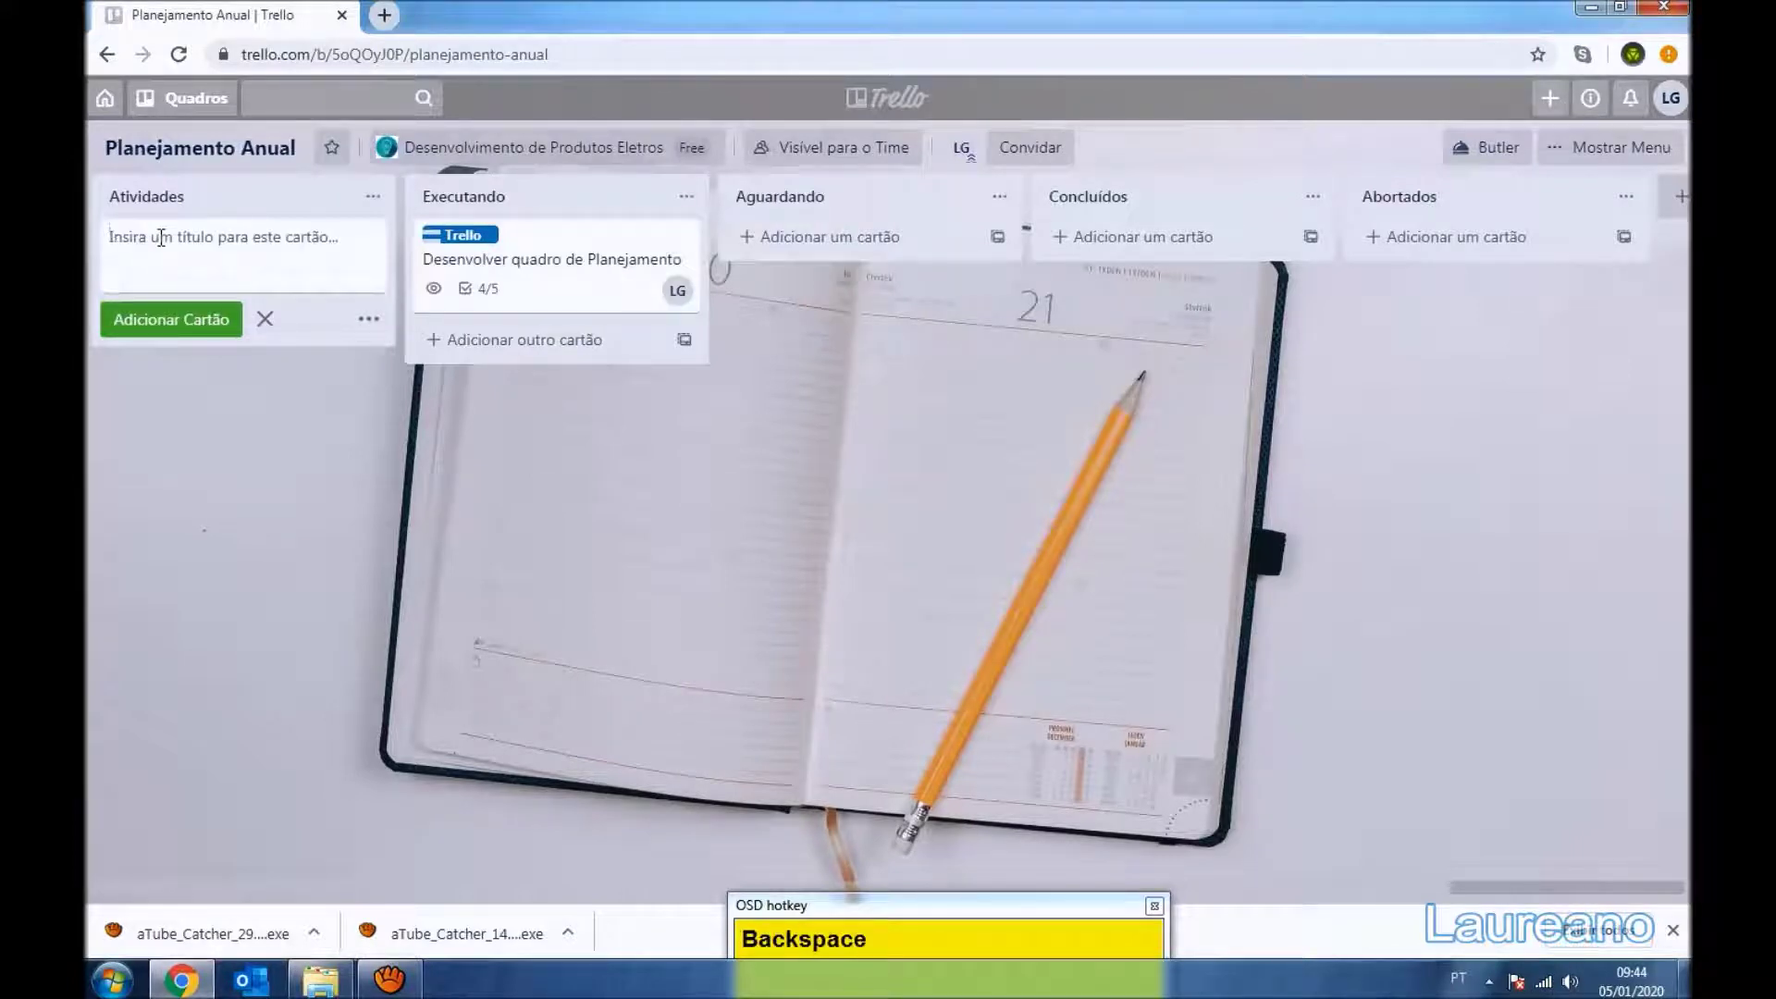
key(shift+p)
key(s)
key(BackSpace)
text(Backspaceequ)
key(BackSpace)
text(Backspacesquisar_o)
text(_)
key(BackSpace)
text(Backspaceuma_planilyha_)
key(BackSpace)
text(Backspaceha_de_)
key(BackSpace)
text(Backspacepara_o_l)
key(BackSpace)
text(Backspaceplano_de_li)
key(BackSpace)
text(Backspaceeitura_bl)
key(BackSpace)
text(Backspacei)
key(BackSpace)
text(Backspaceiblica)
key(Return)
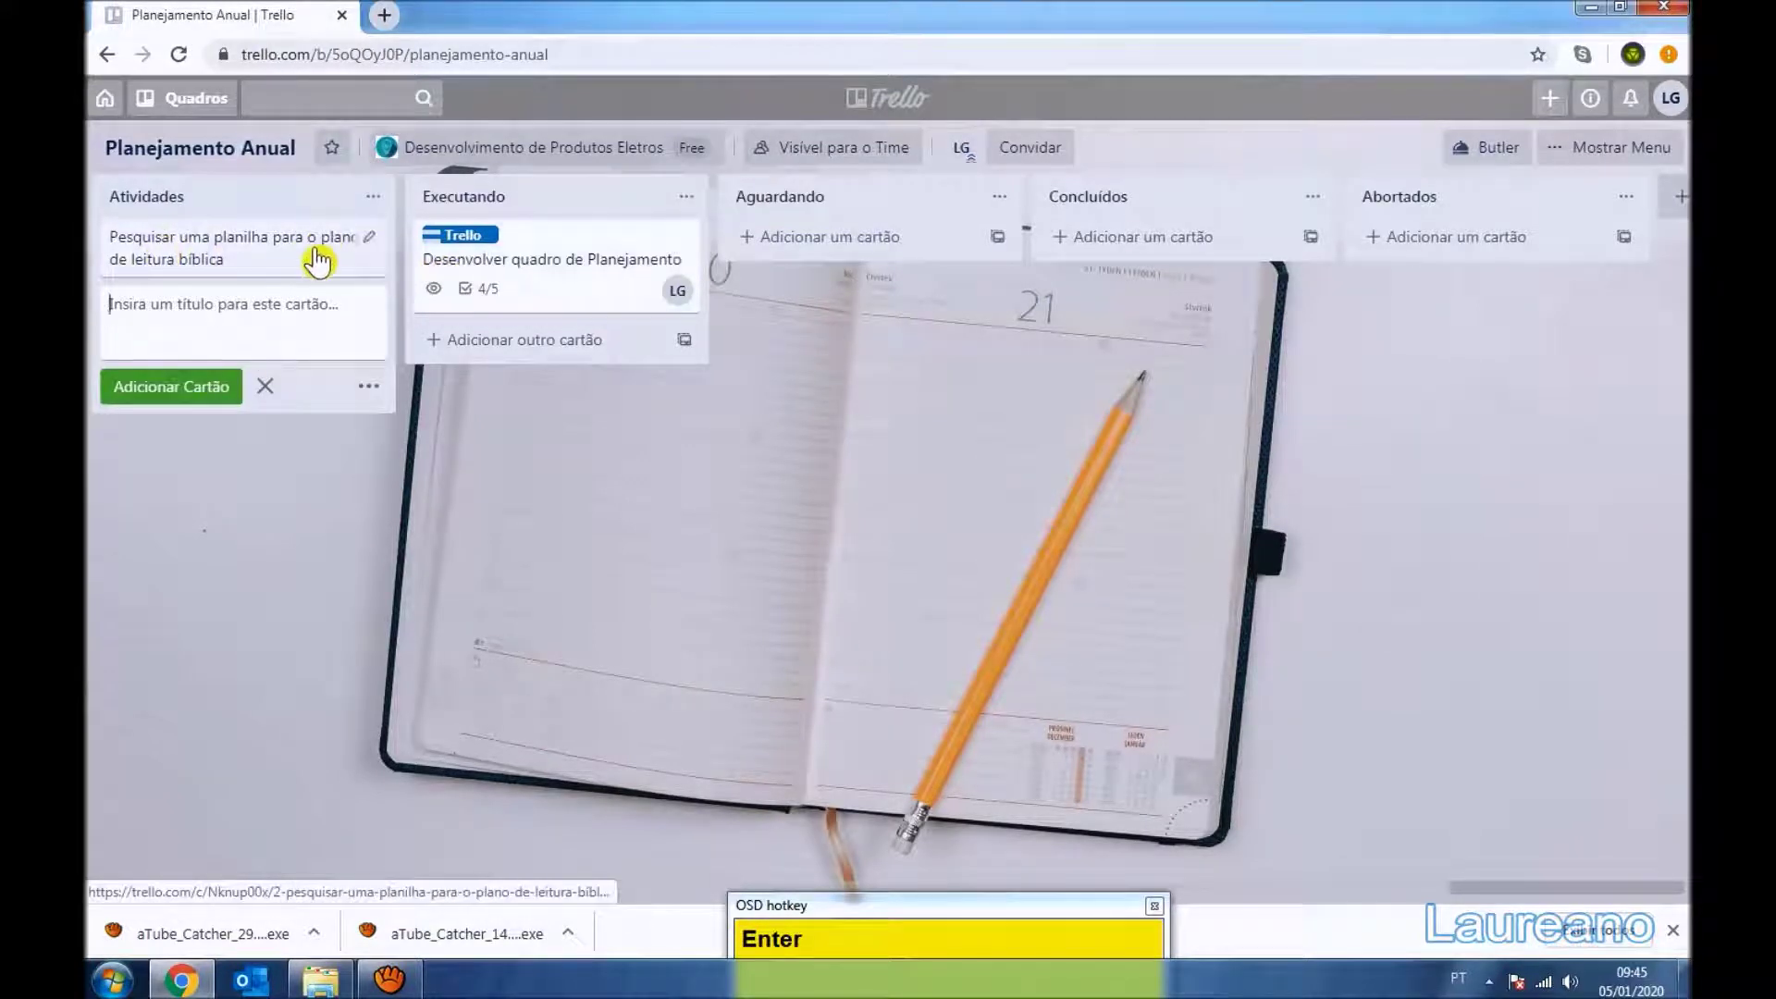
Dismiss the empty card form and apply the 'Plano Leitura Bíblica' label to the research card
key(Escape)
click(375, 254)
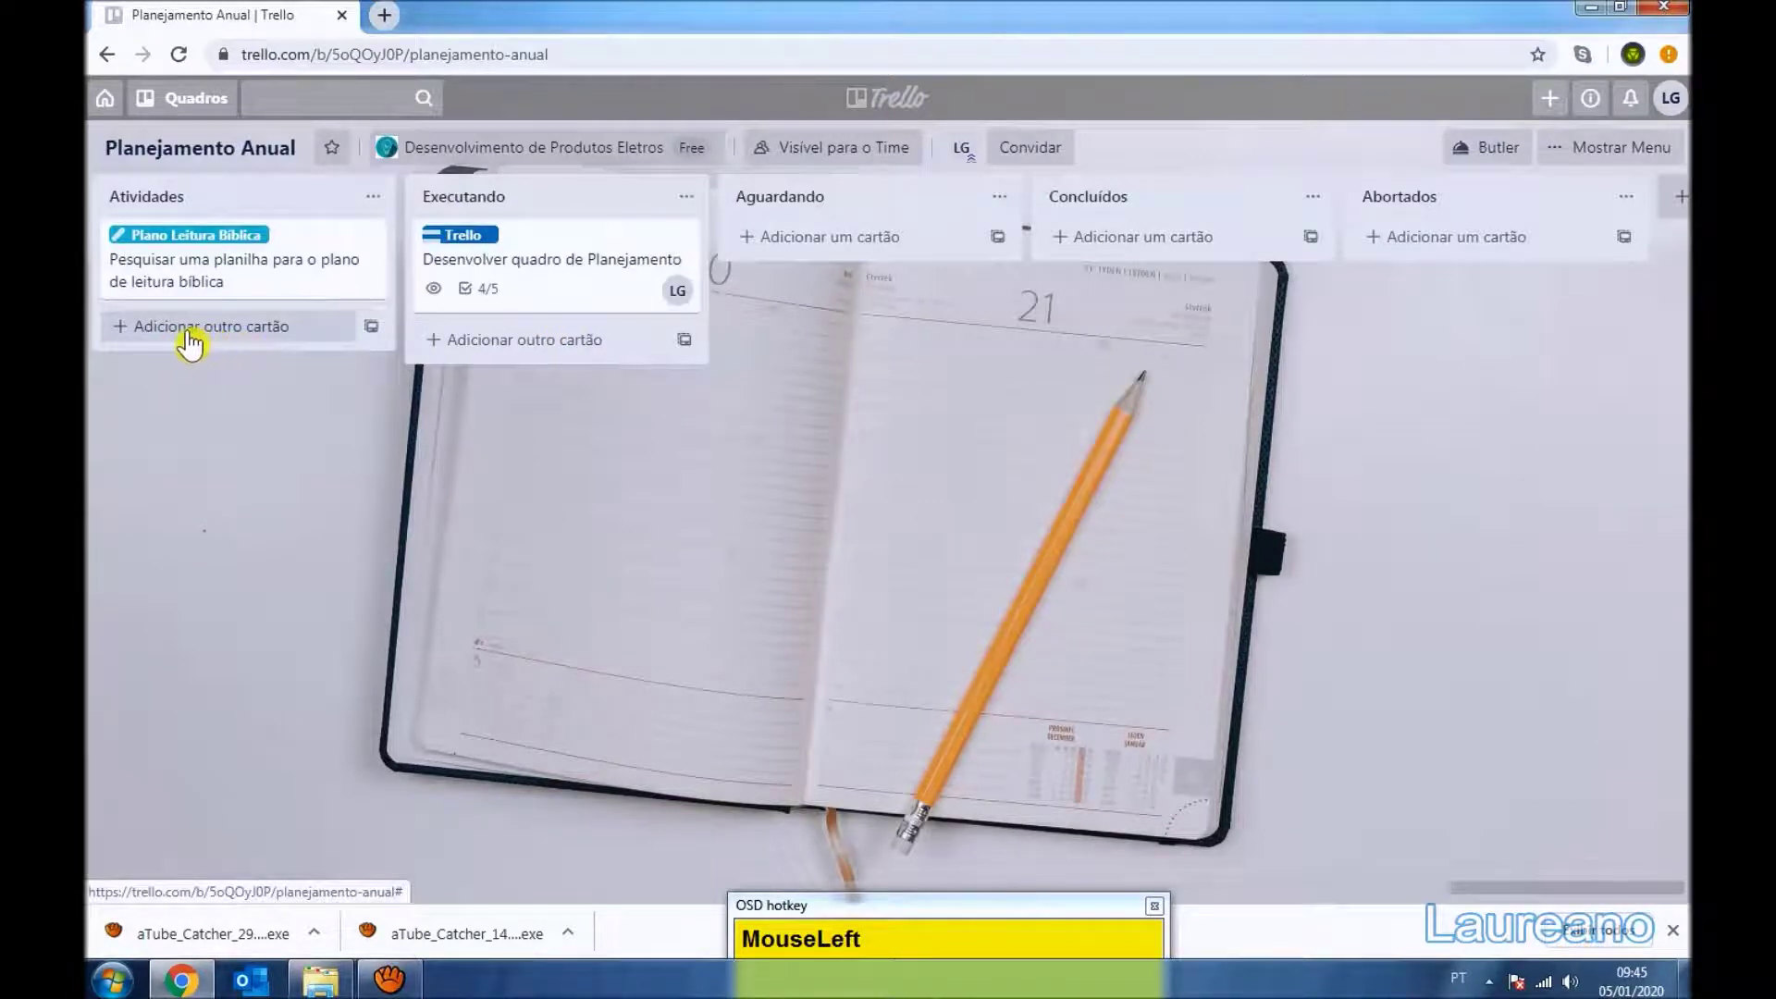
Create the card 'Criar a planilha de Leitura bíblica' in Atividades
text(Criar_a_)
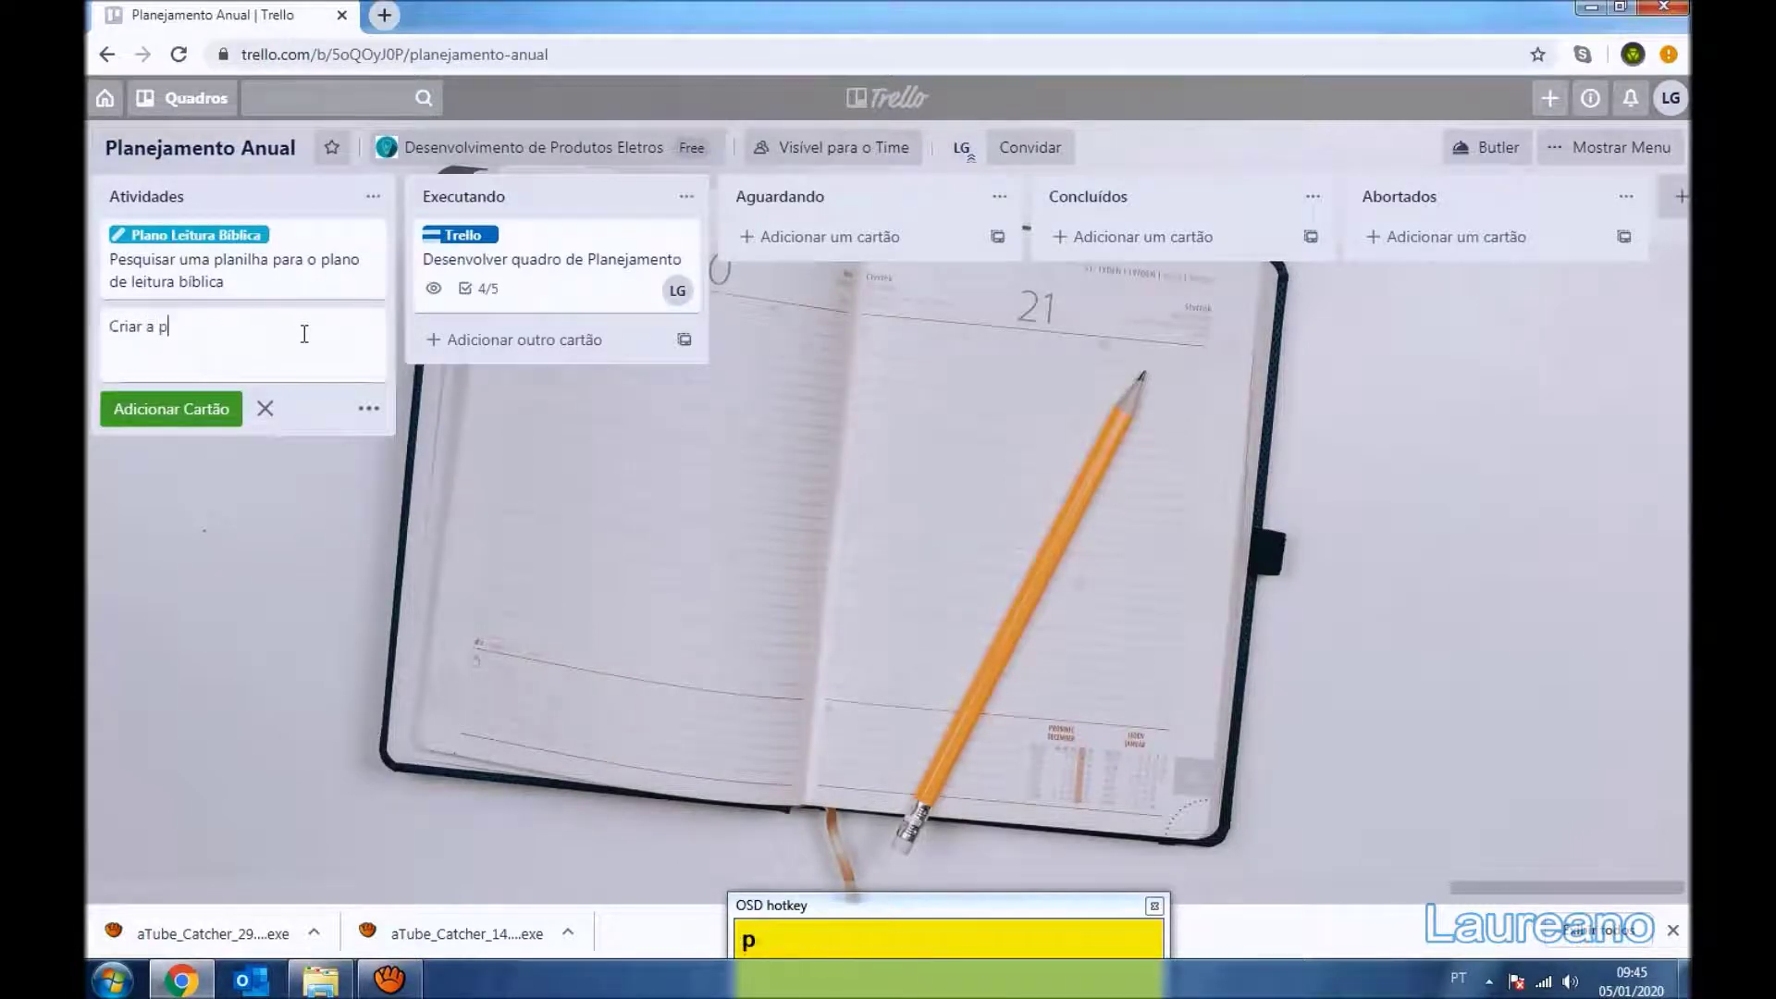
text(laniplanilha_deLeitura_p)
key(BackSpace)
text(bo)
key(BackSpace)
text(i)
key(BackSpace)
text(ibica)
key(Return)
Dismiss the card form and bring up quick edit on the new card to label it
key(Escape)
click(371, 344)
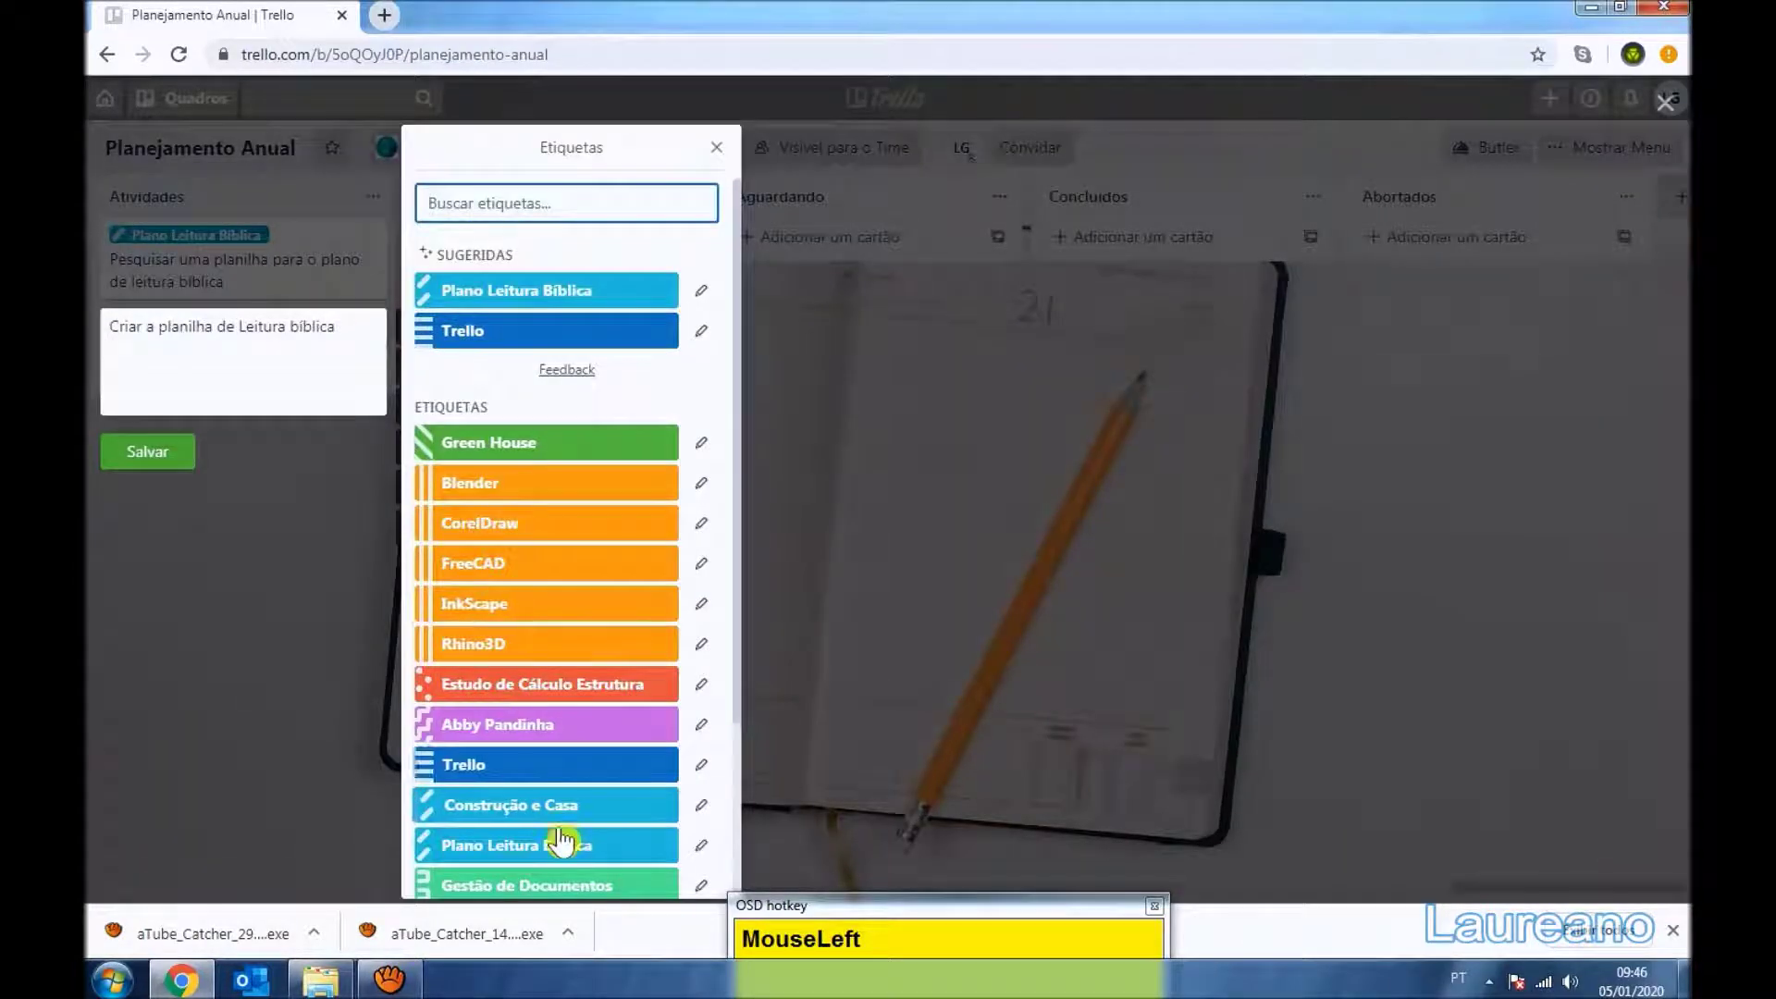